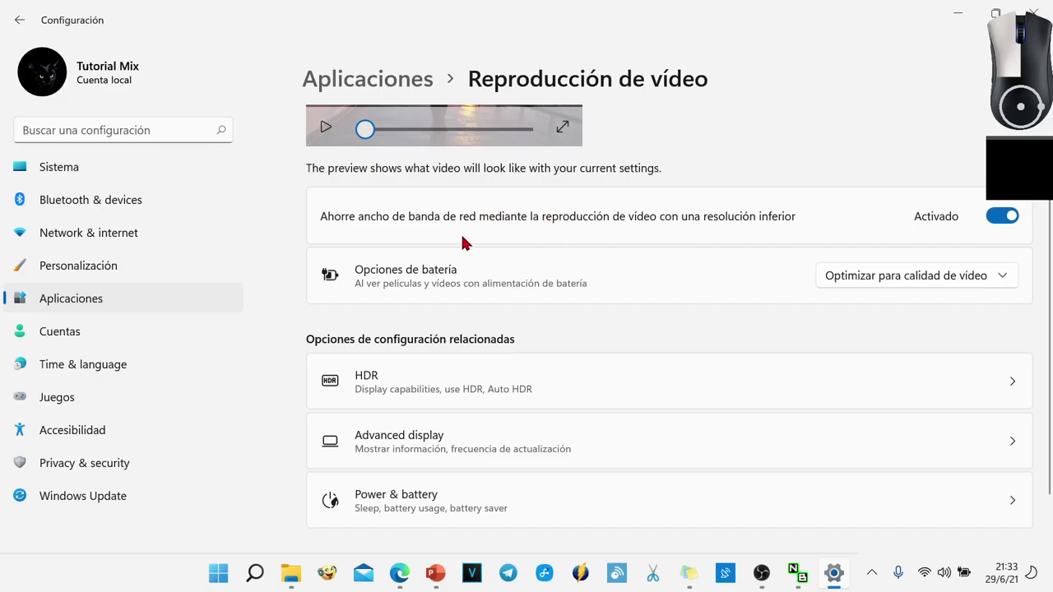
{"action": "left_click_drag", "start_coordinate": [688, 215], "coordinate": [841, 211]}
{"action": "left_click_drag", "start_coordinate": [800, 210], "coordinate": [818, 224]}
{"action": "left_click", "coordinate": [822, 222]}
{"action": "left_click_drag", "start_coordinate": [830, 218], "coordinate": [868, 215]}
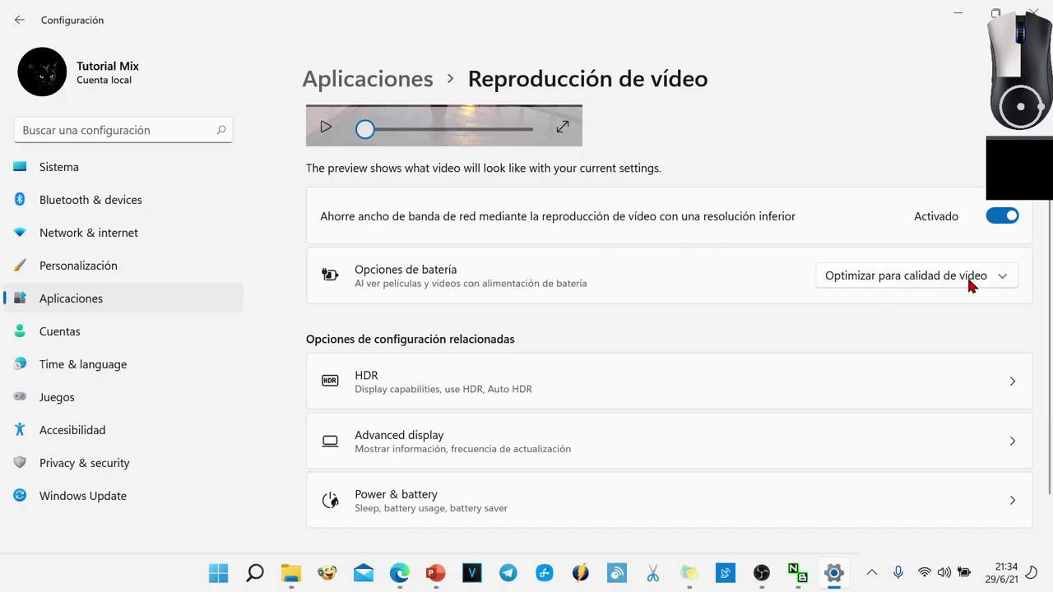
{"action": "left_click", "coordinate": [1007, 277]}
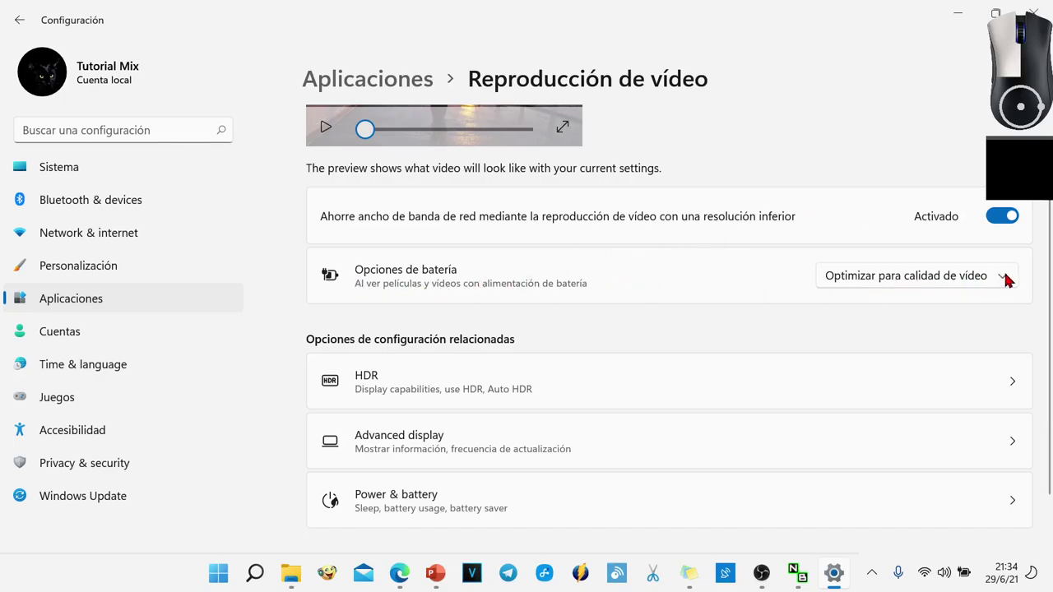
{"action": "left_click", "coordinate": [1008, 279]}
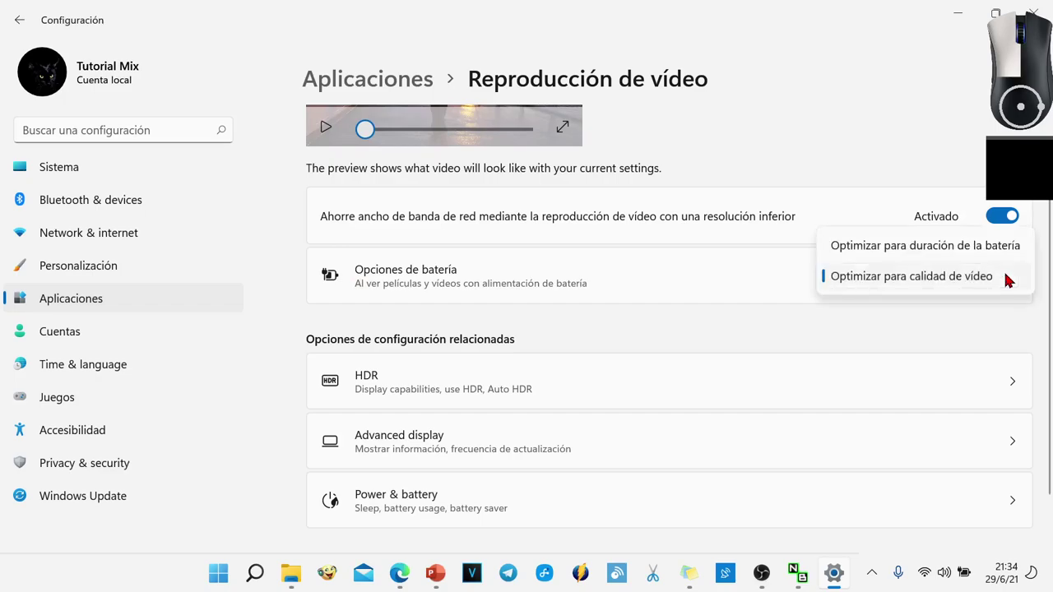